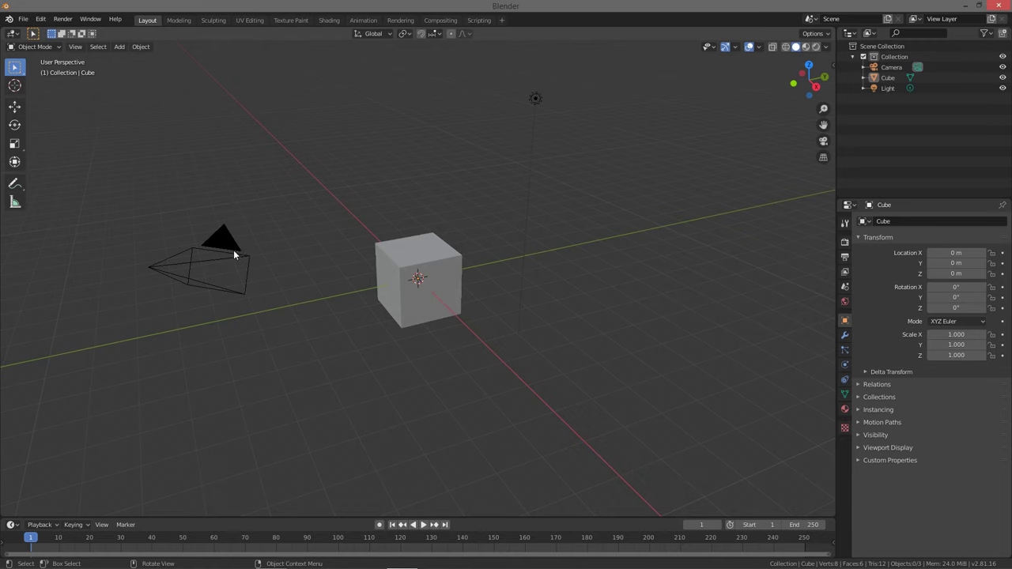
Select the camera, the cube and the light in turn to inspect their transforms
left_click(231, 252)
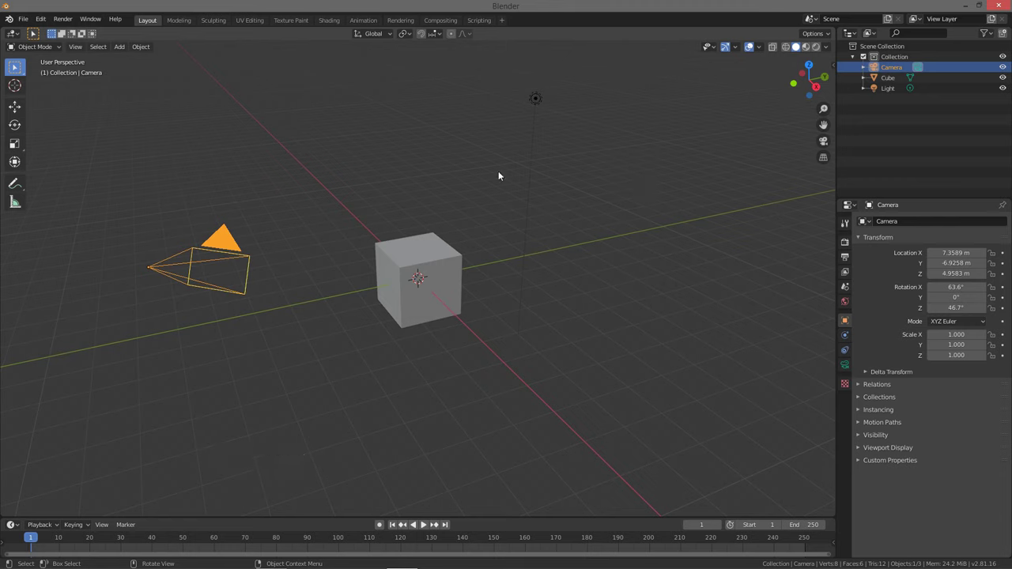
left_click(437, 259)
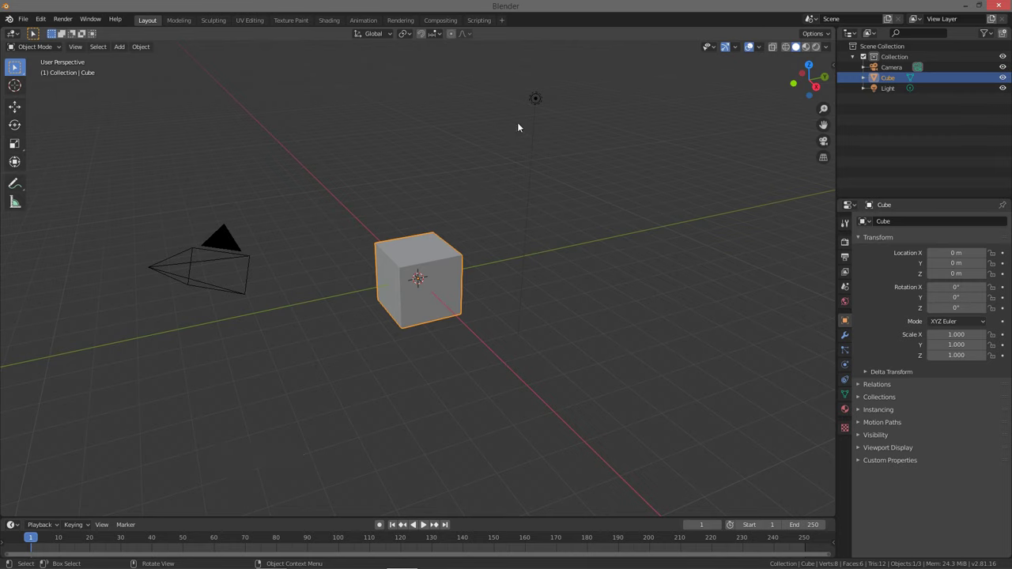
left_click(540, 101)
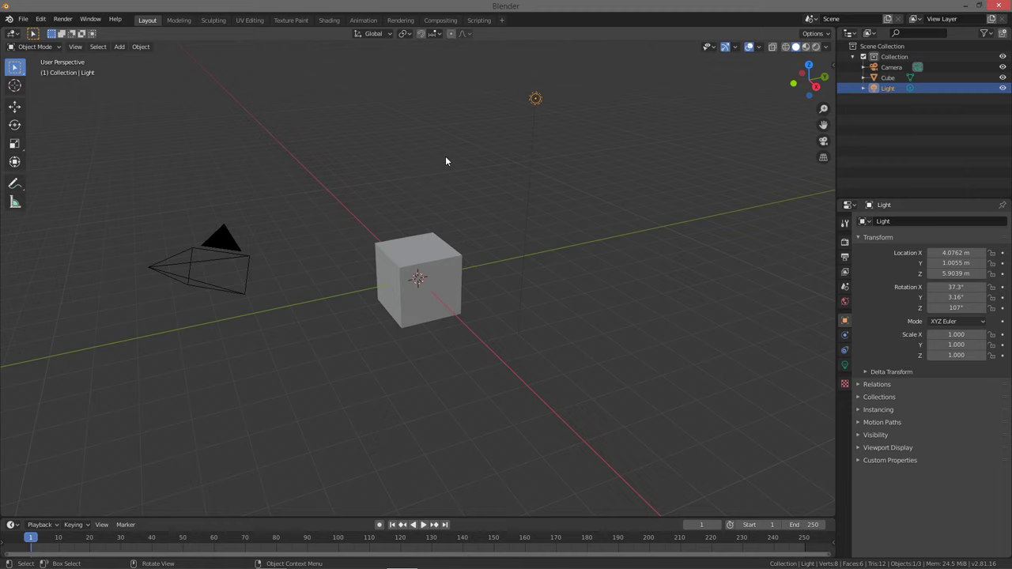
Orbit and pan around the cube to look at the scene from several angles
middle_click(450, 161)
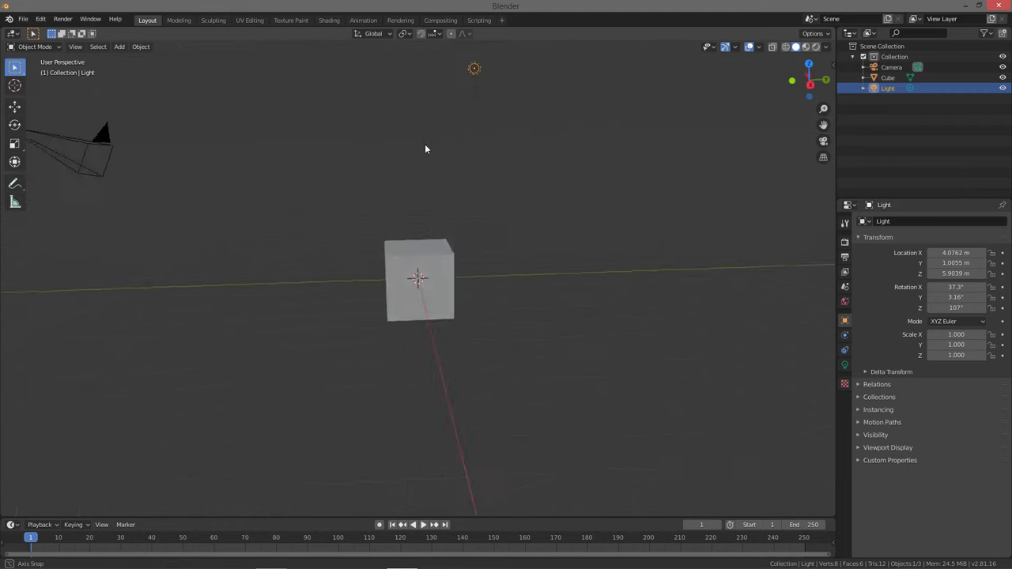
middle_click(443, 159)
middle_click(460, 164)
middle_click(448, 156)
middle_click(439, 155)
middle_click(445, 159)
middle_click(449, 158)
middle_click(456, 161)
middle_click(460, 161)
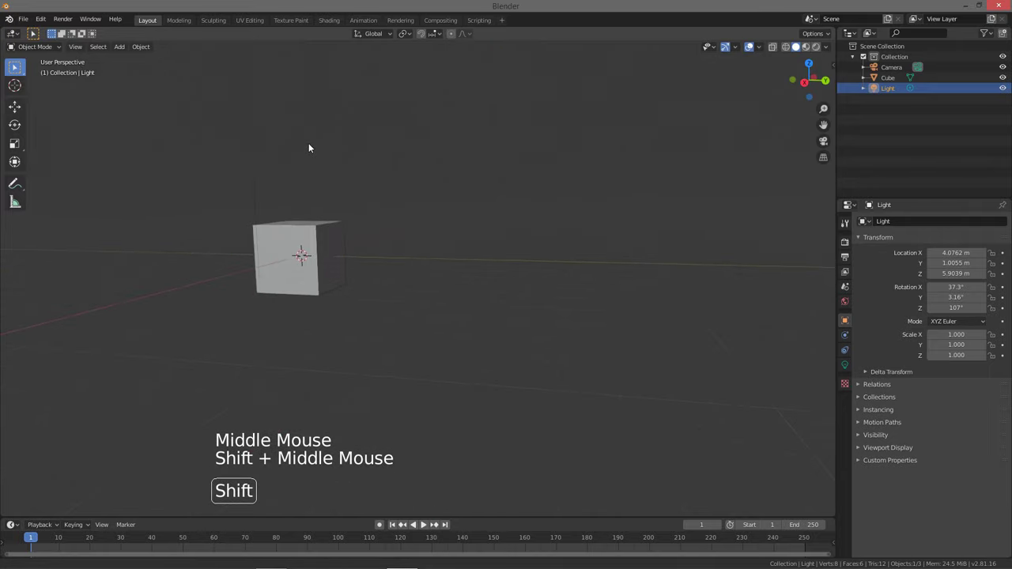
middle_click(329, 155)
middle_click(360, 157)
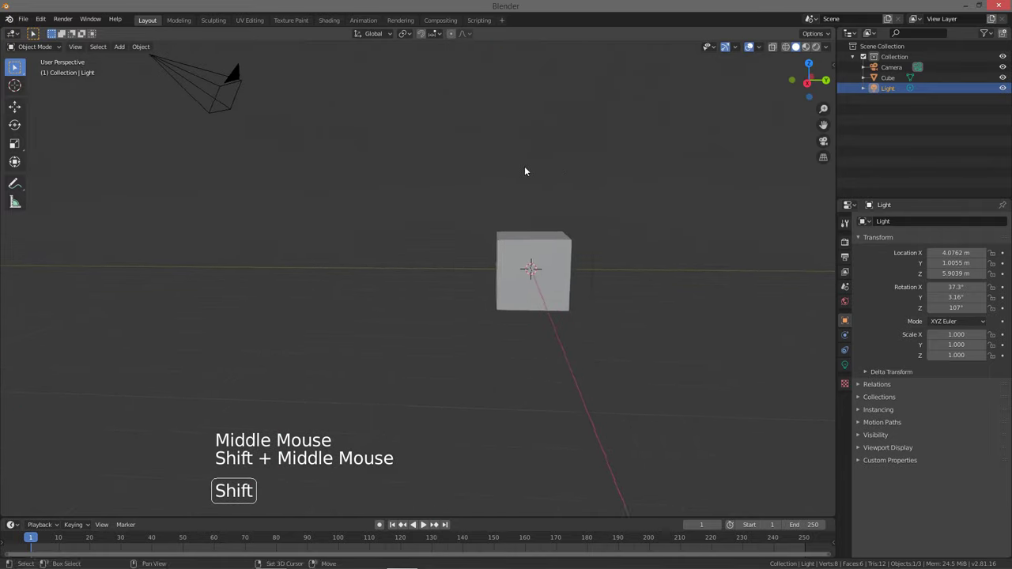
middle_click(543, 169)
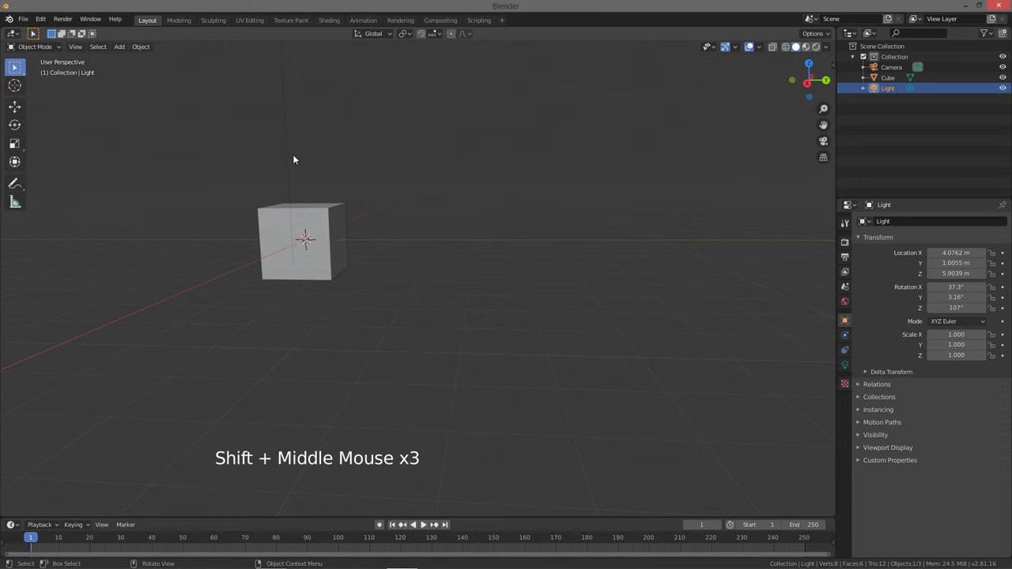
middle_click(276, 174)
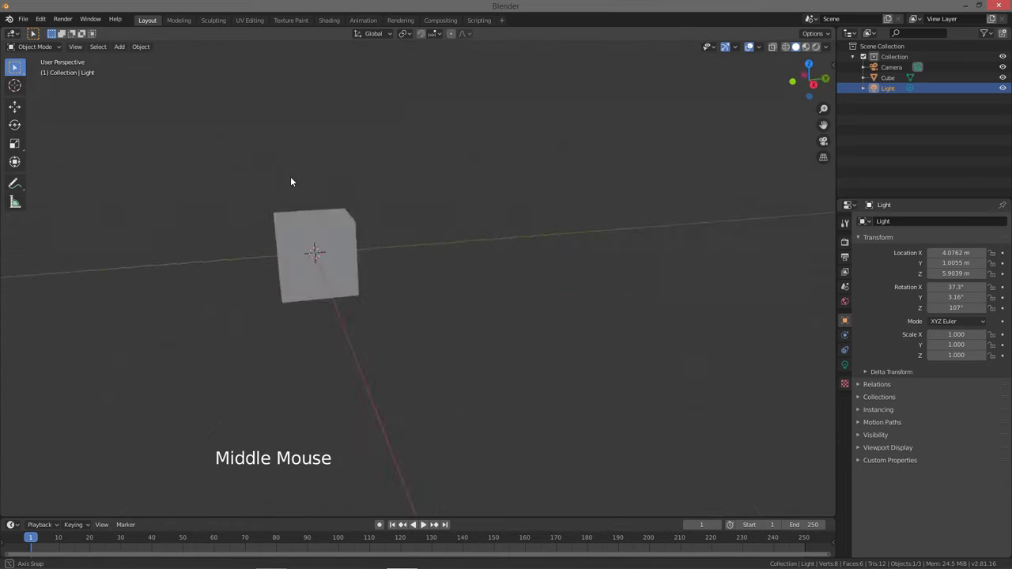
middle_click(321, 187)
middle_click(396, 199)
middle_click(399, 243)
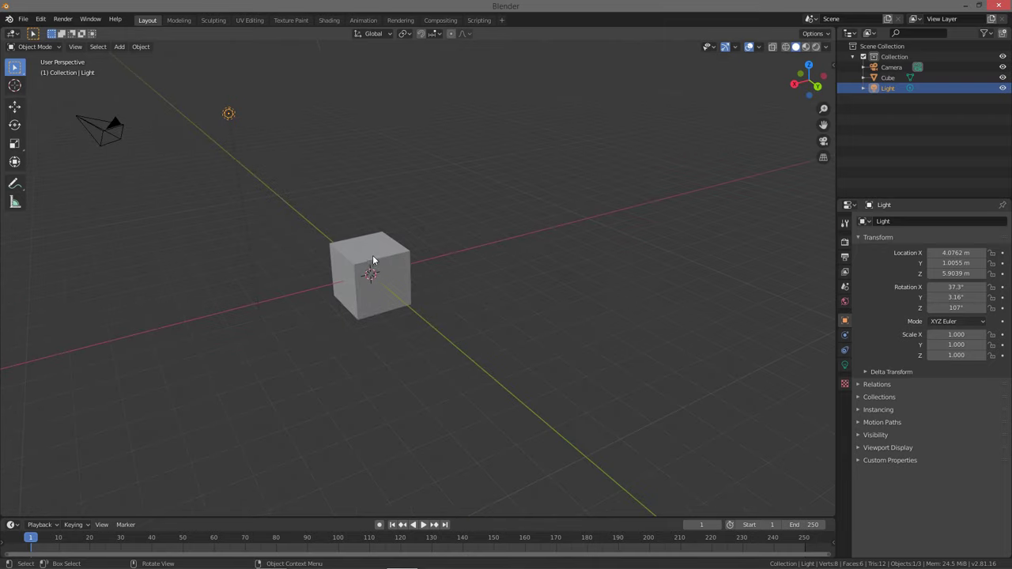
Keep orbiting the scene, then snap to the Front Orthographic view
middle_click(345, 262)
middle_click(352, 259)
middle_click(372, 260)
middle_click(399, 214)
middle_click(415, 217)
middle_click(402, 225)
middle_click(367, 232)
middle_click(413, 251)
middle_click(411, 260)
middle_click(404, 267)
middle_click(393, 289)
middle_click(385, 275)
middle_click(384, 273)
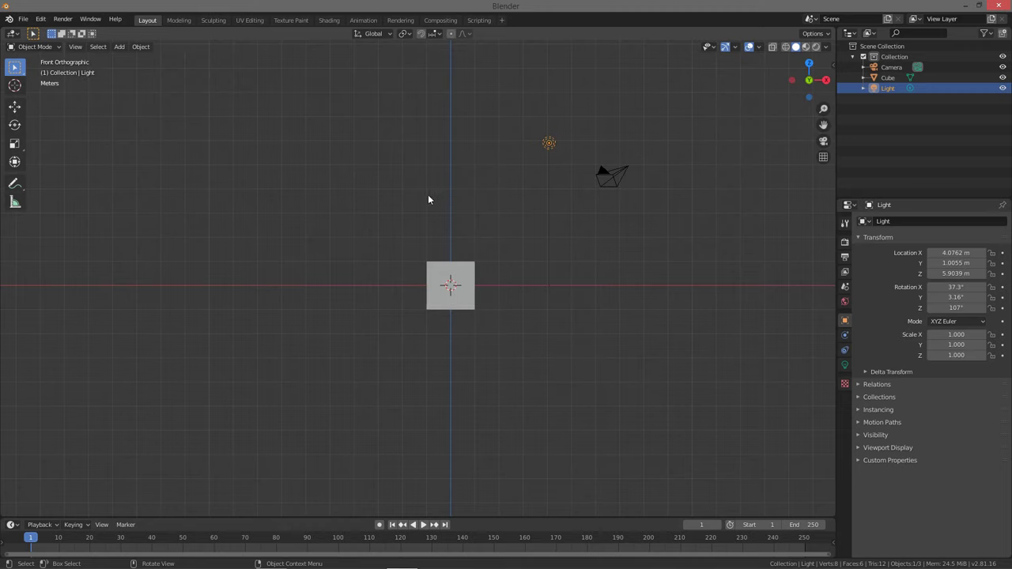
View the scene from Right Orthographic, select the cube, and orbit back to perspective
middle_click(421, 218)
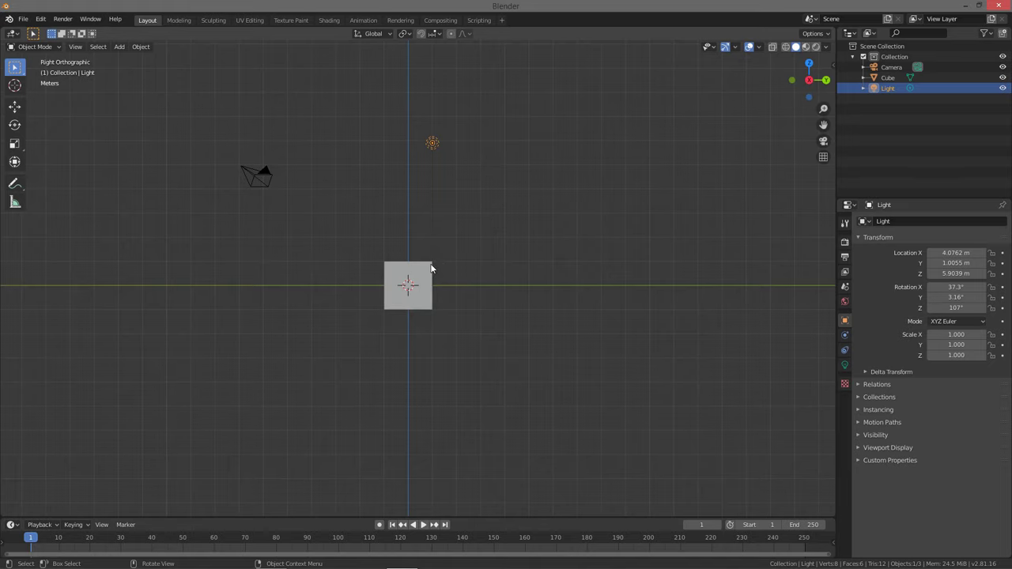
left_click(431, 272)
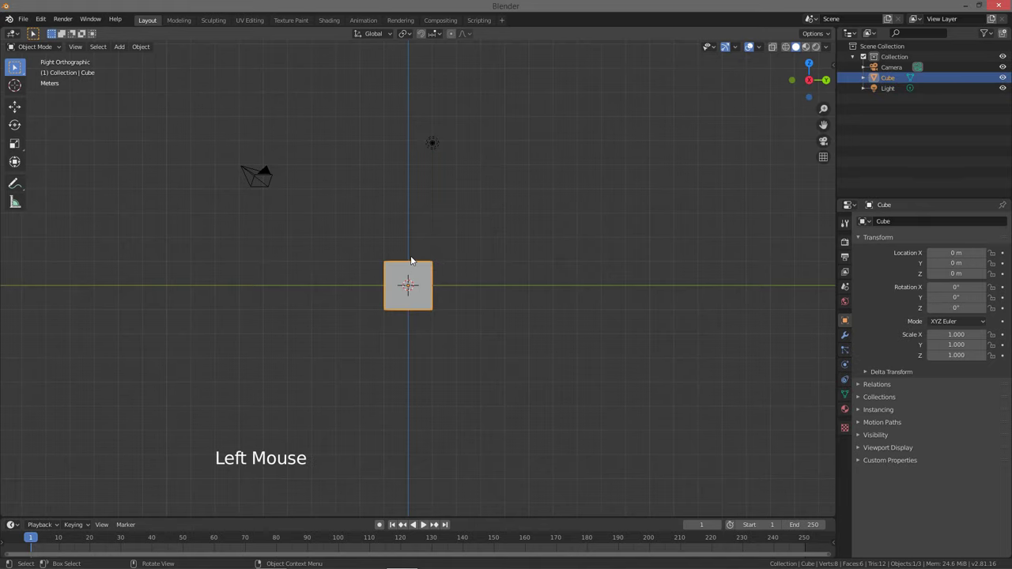
middle_click(415, 270)
middle_click(425, 271)
middle_click(404, 285)
middle_click(402, 289)
middle_click(433, 274)
middle_click(453, 238)
middle_click(469, 205)
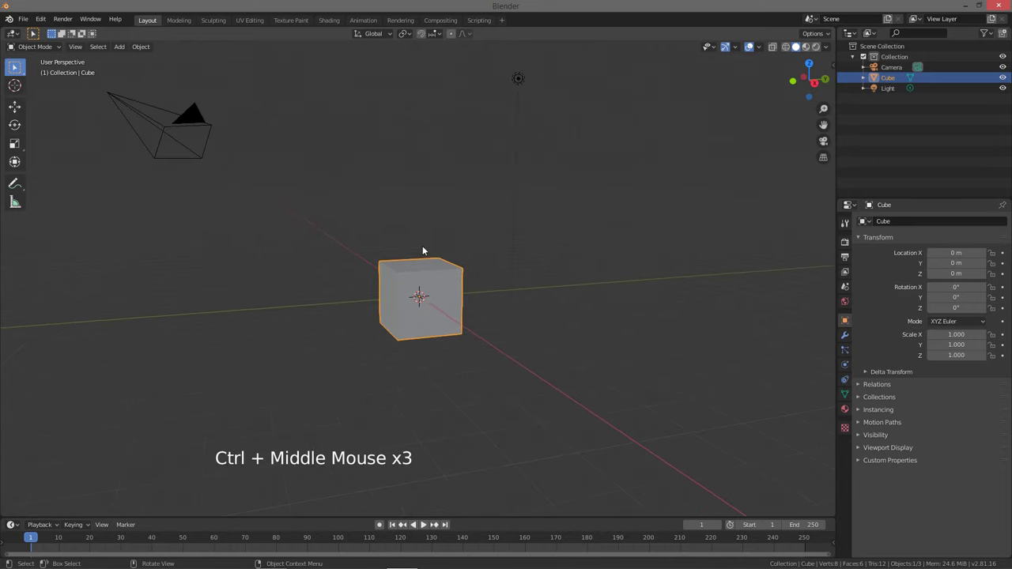
Delete the cube and add a Suzanne monkey mesh, checking it from front and right views
key("x")
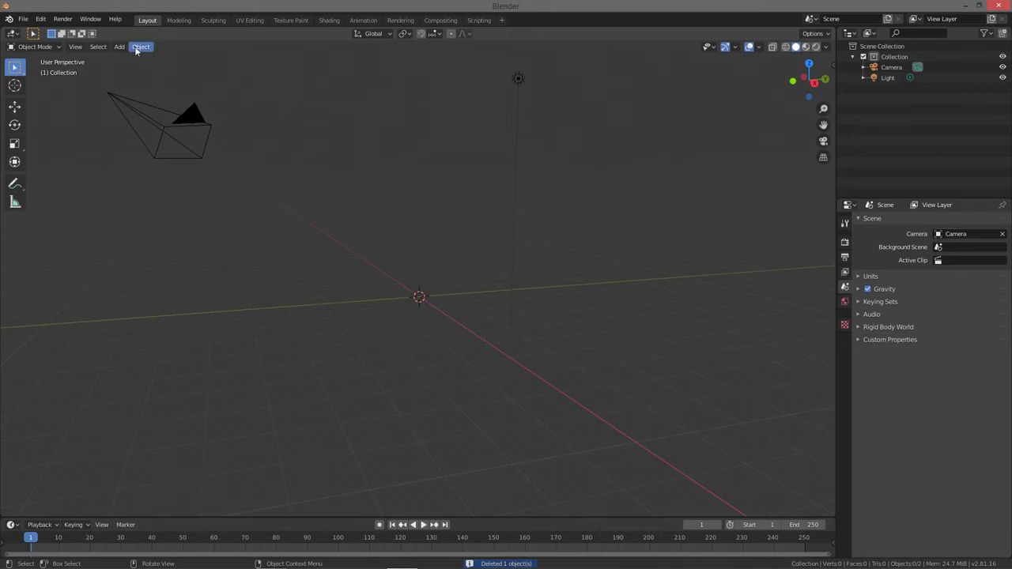
left_click(122, 48)
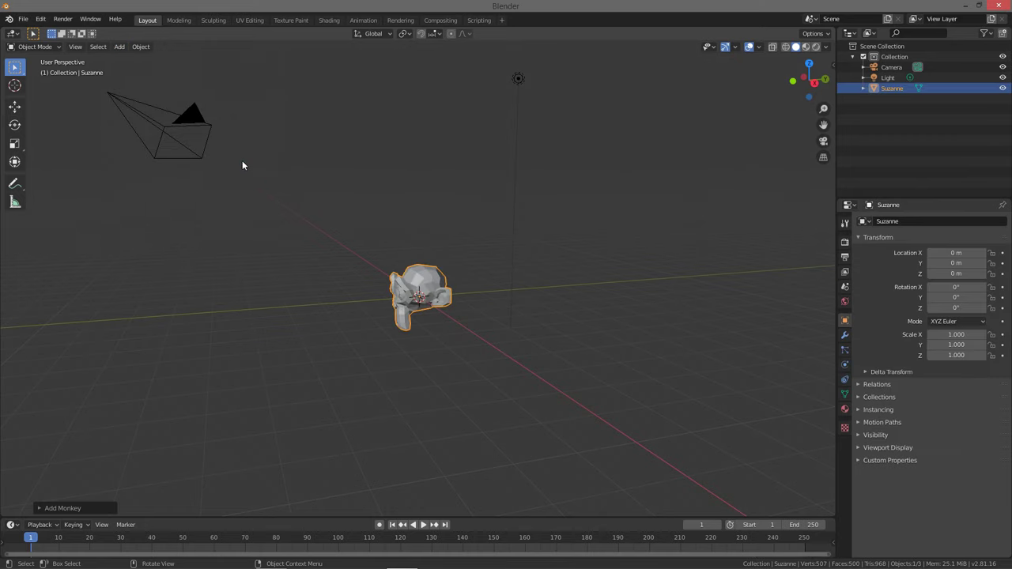
middle_click(431, 268)
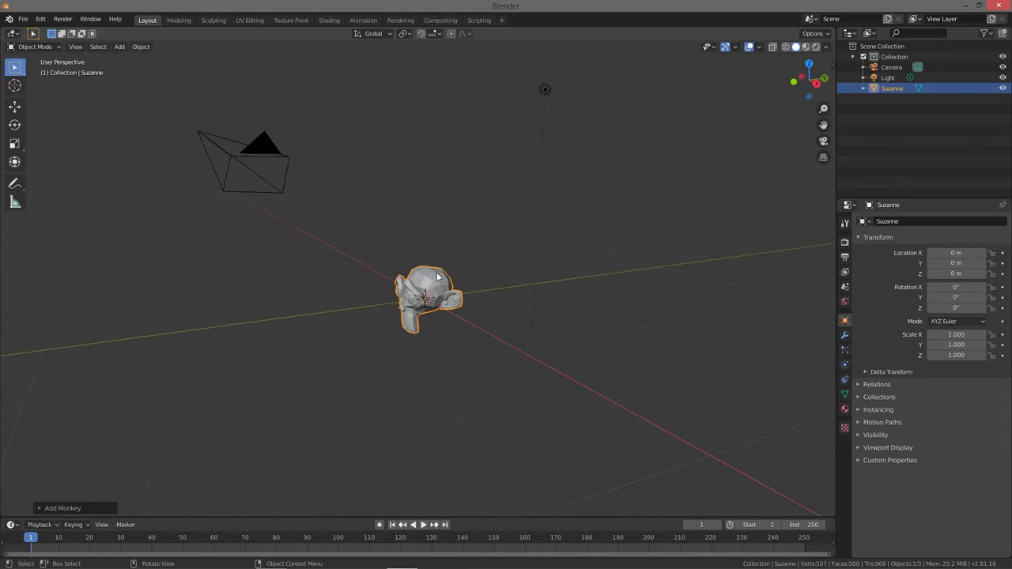
left_click(439, 286)
key("`")
key("`")
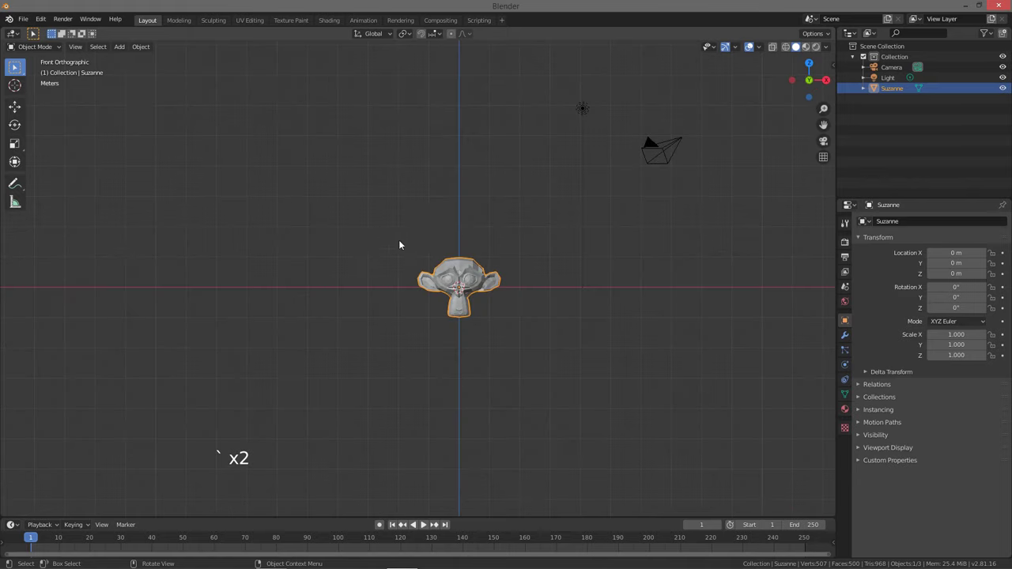
middle_click(522, 244)
middle_click(534, 225)
key("`")
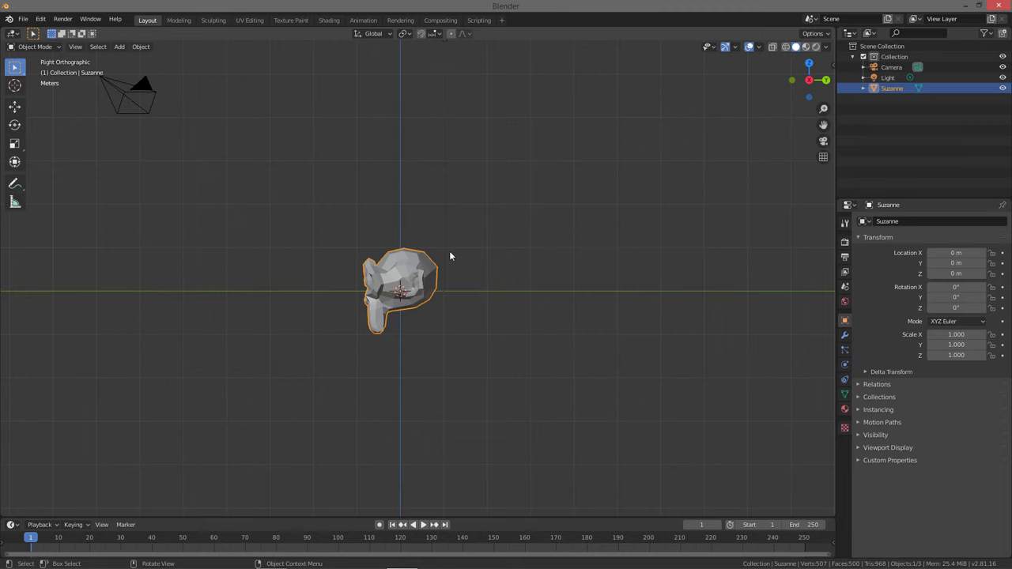
Orbit the perspective view all around the monkey head to inspect it
middle_click(420, 275)
middle_click(441, 277)
middle_click(419, 295)
middle_click(413, 304)
middle_click(405, 320)
middle_click(429, 276)
middle_click(458, 286)
middle_click(507, 292)
middle_click(445, 273)
middle_click(469, 270)
middle_click(473, 265)
middle_click(492, 240)
middle_click(465, 233)
middle_click(459, 284)
middle_click(467, 286)
middle_click(470, 285)
middle_click(450, 319)
middle_click(439, 321)
middle_click(435, 333)
middle_click(450, 302)
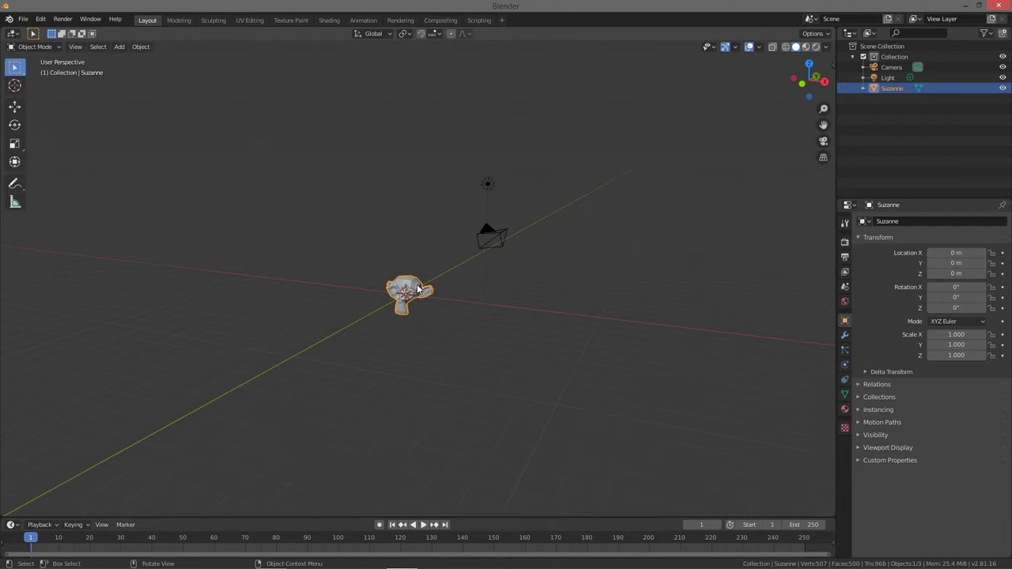
middle_click(438, 264)
middle_click(446, 239)
middle_click(456, 234)
middle_click(465, 255)
middle_click(454, 267)
middle_click(444, 273)
middle_click(436, 283)
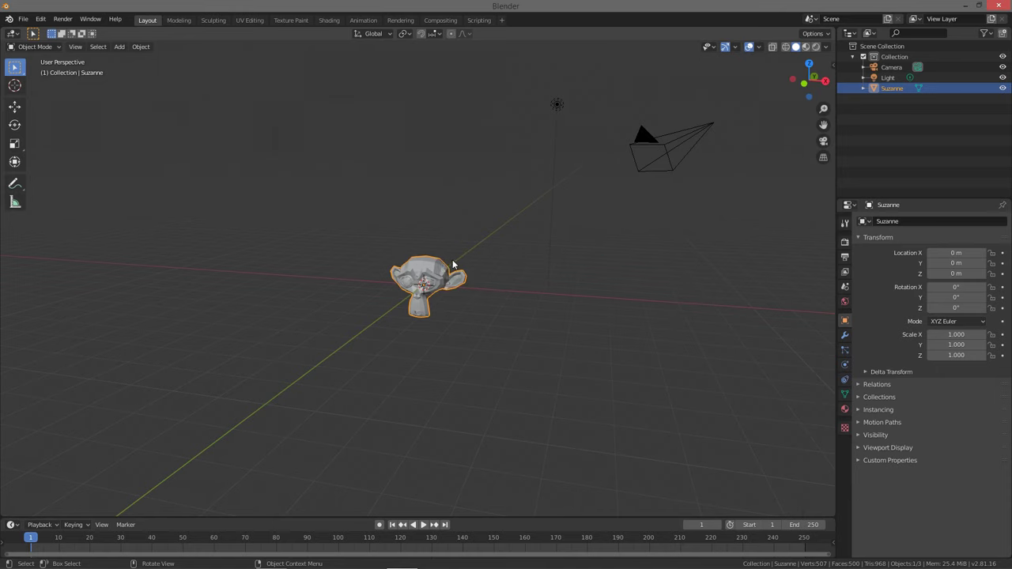
Grab Suzanne to nudge it slightly off the origin, then view it from the front
key("g")
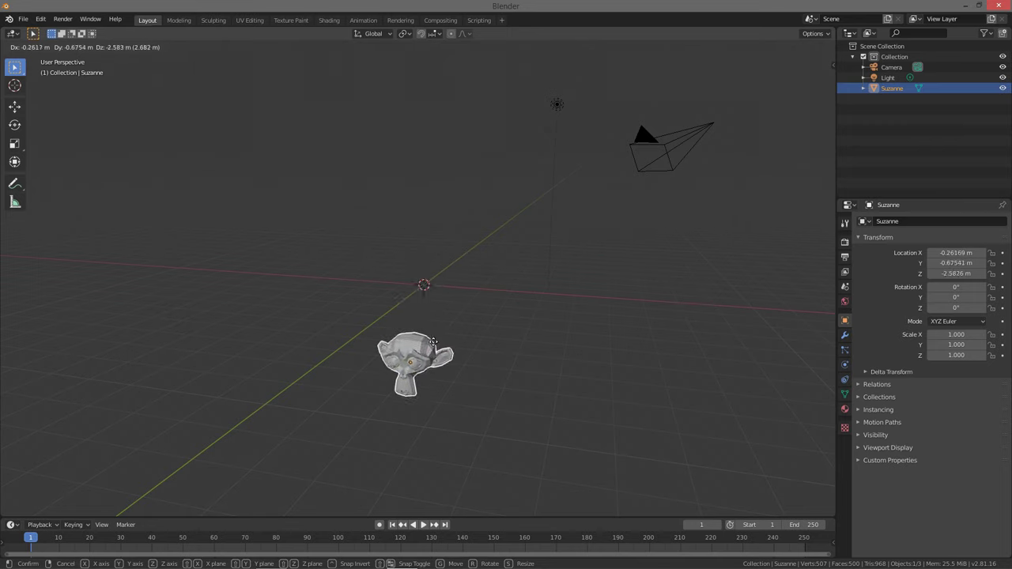
middle_click(509, 274)
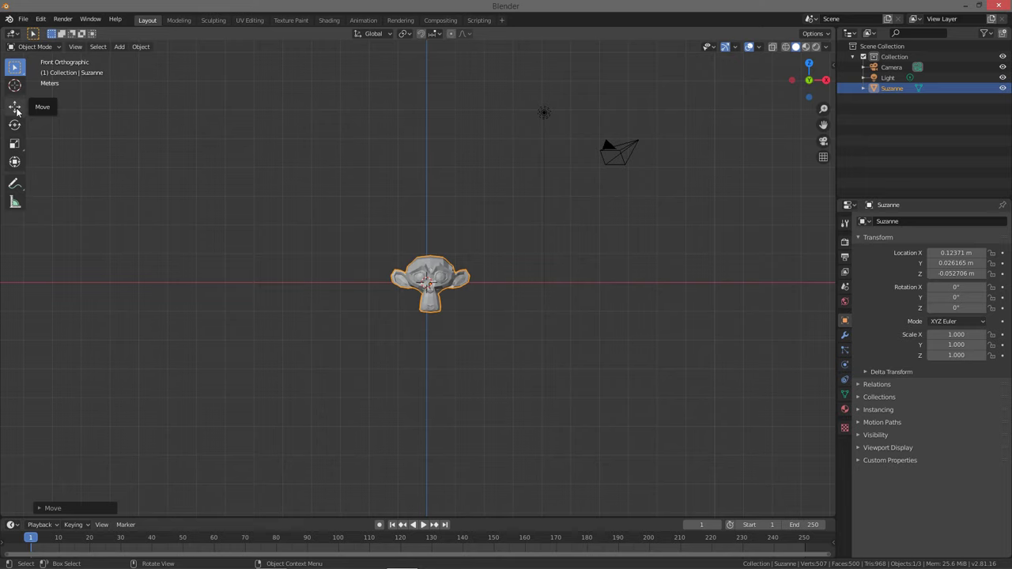
Switch to the Move tool gizmo and orbit out of front view to a perspective angle
left_click(20, 111)
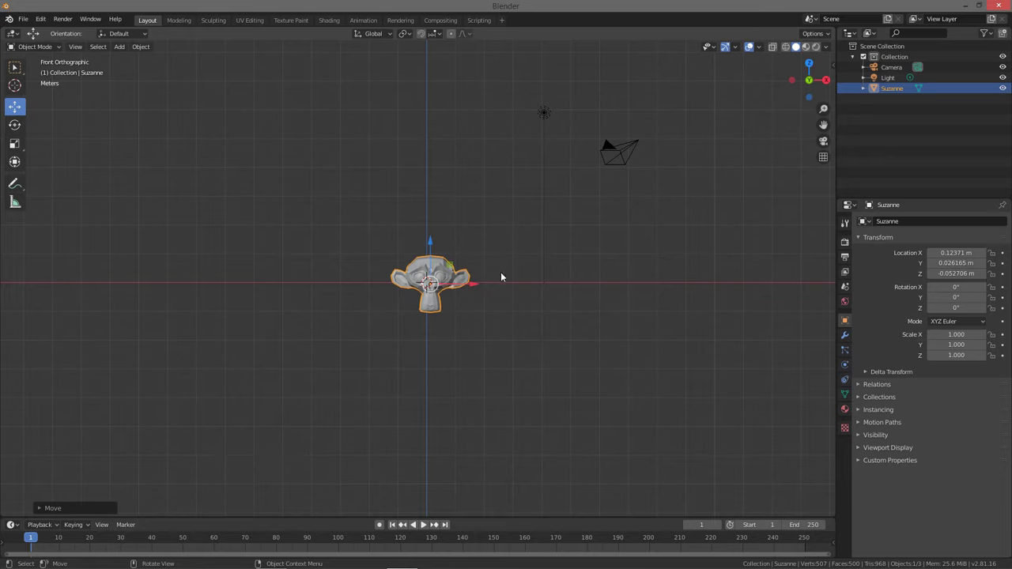
middle_click(500, 274)
middle_click(518, 249)
middle_click(543, 212)
middle_click(546, 204)
middle_click(508, 234)
middle_click(464, 266)
middle_click(445, 293)
middle_click(445, 298)
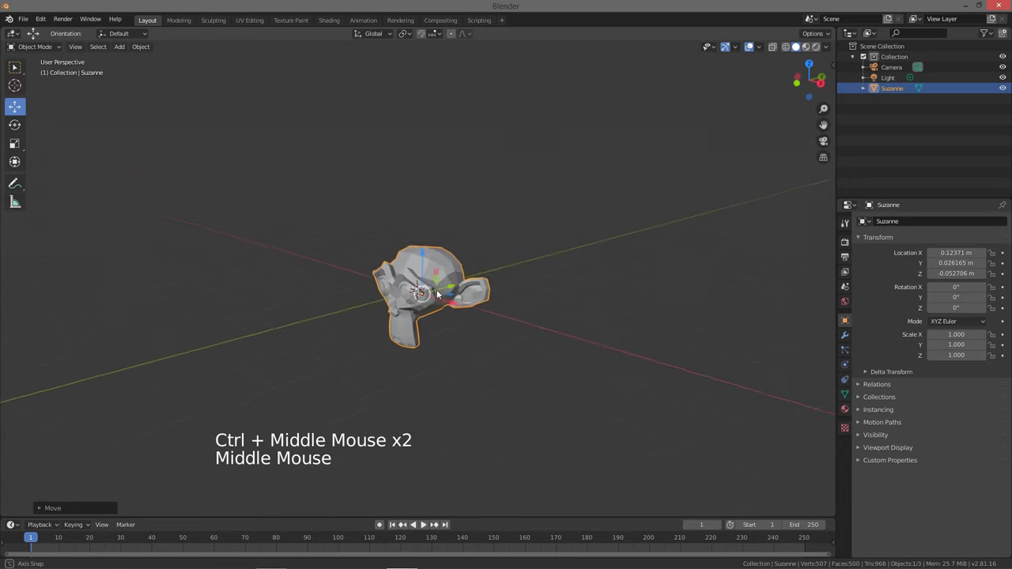
middle_click(449, 299)
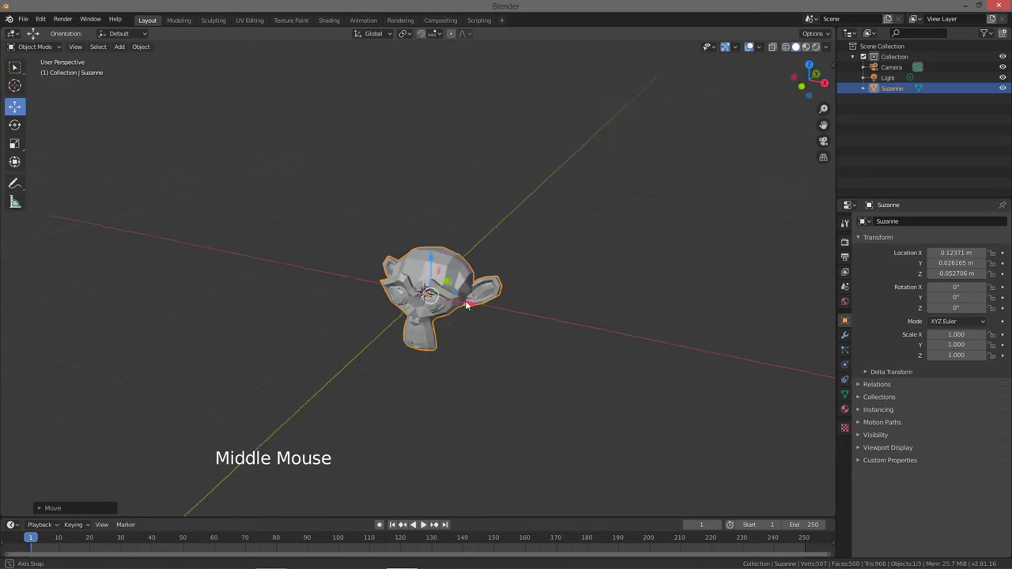
middle_click(466, 271)
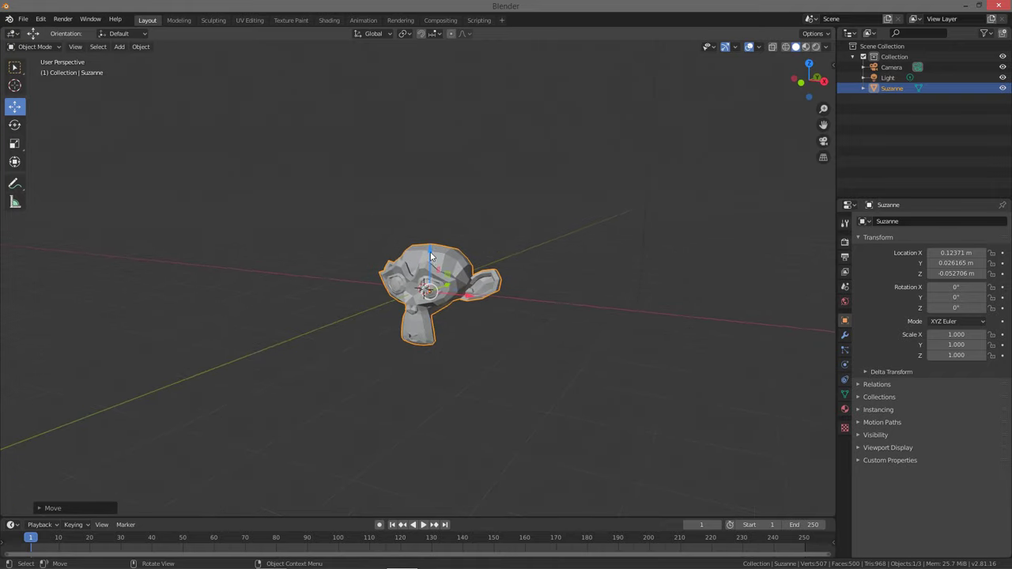
Drag the Z handle to set Suzanne about 0.96 m high, then orbit toward the light
left_click(433, 251)
middle_click(465, 197)
middle_click(491, 197)
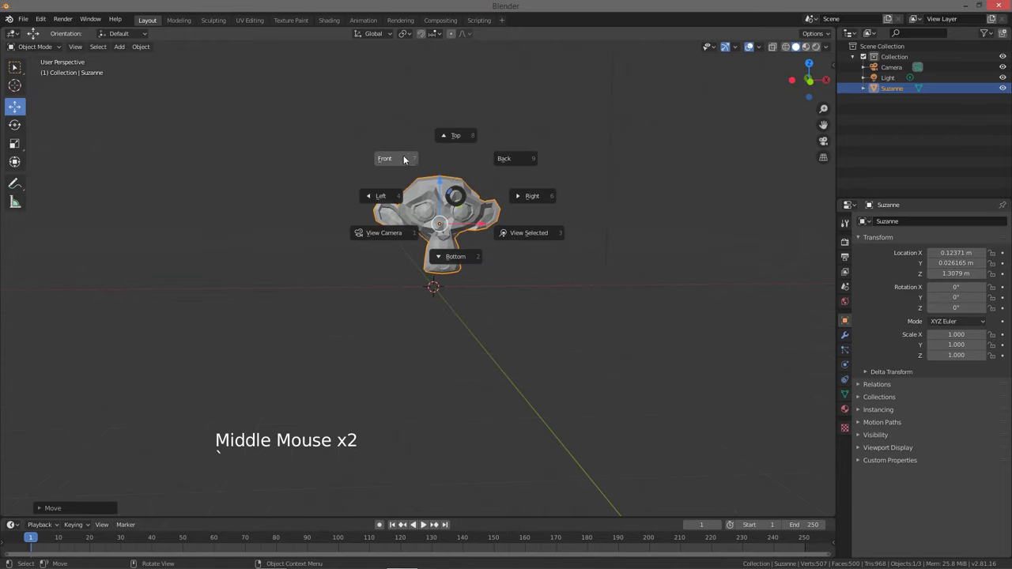
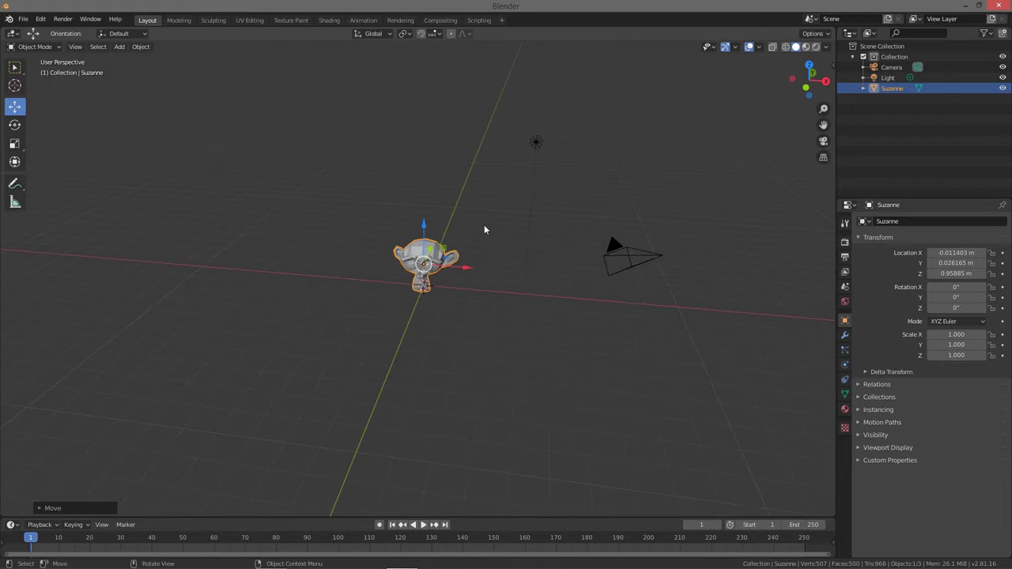
middle_click(531, 169)
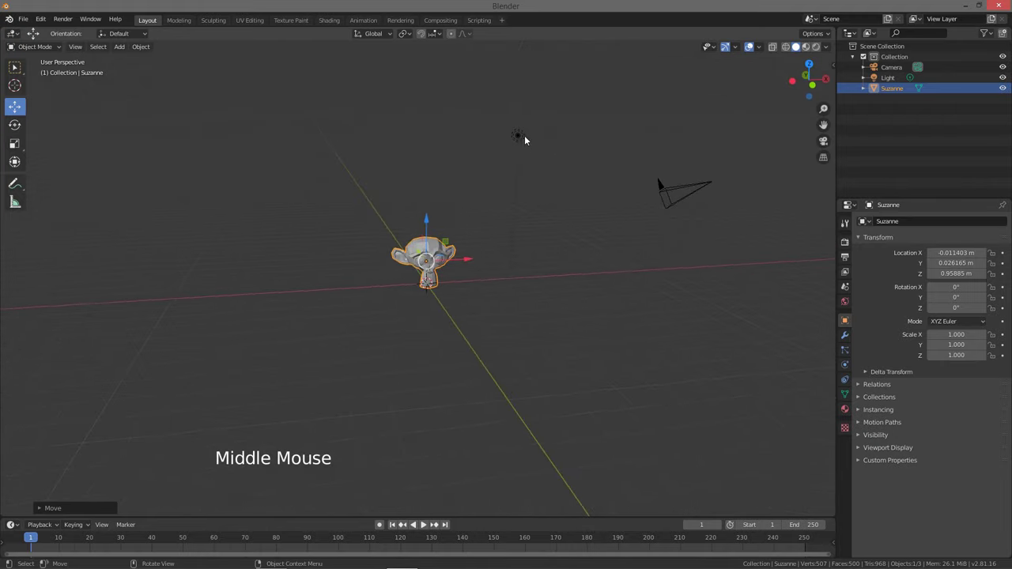
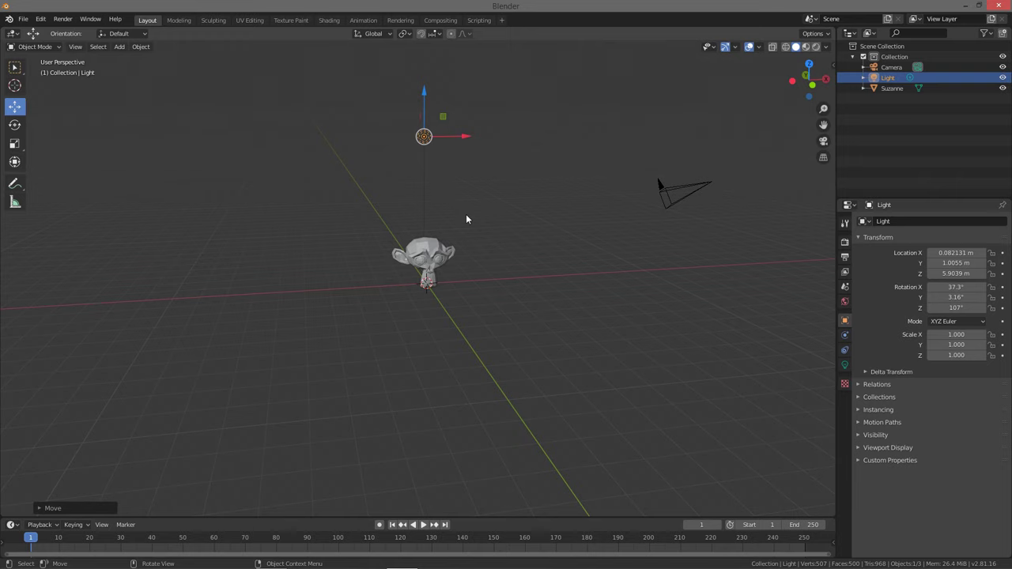
With the light above Suzanne, add Suzanne to the selection and move both sideways together
middle_click(477, 222)
middle_click(490, 215)
middle_click(475, 250)
middle_click(448, 300)
middle_click(459, 278)
middle_click(472, 267)
middle_click(489, 237)
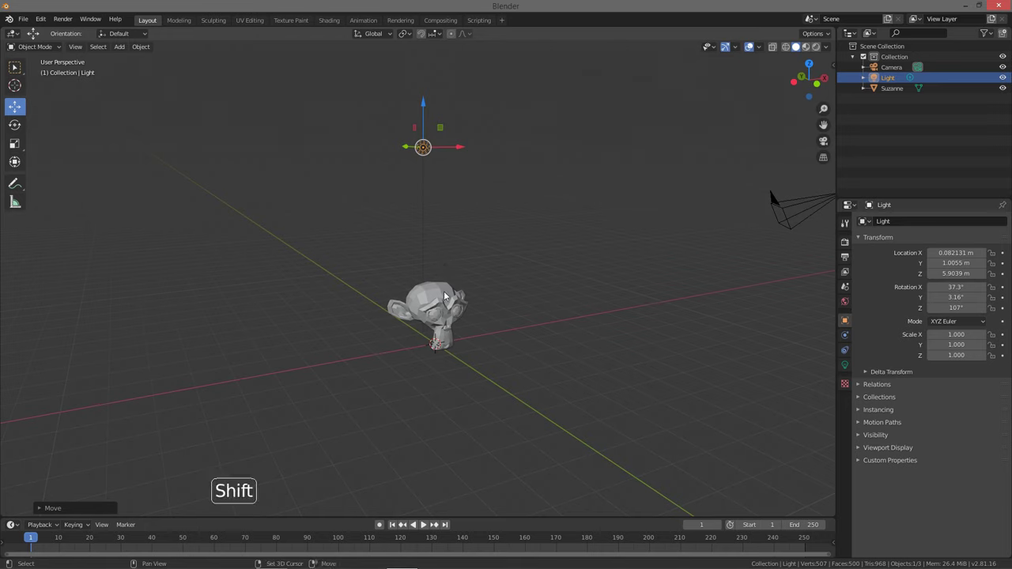
left_click(450, 295)
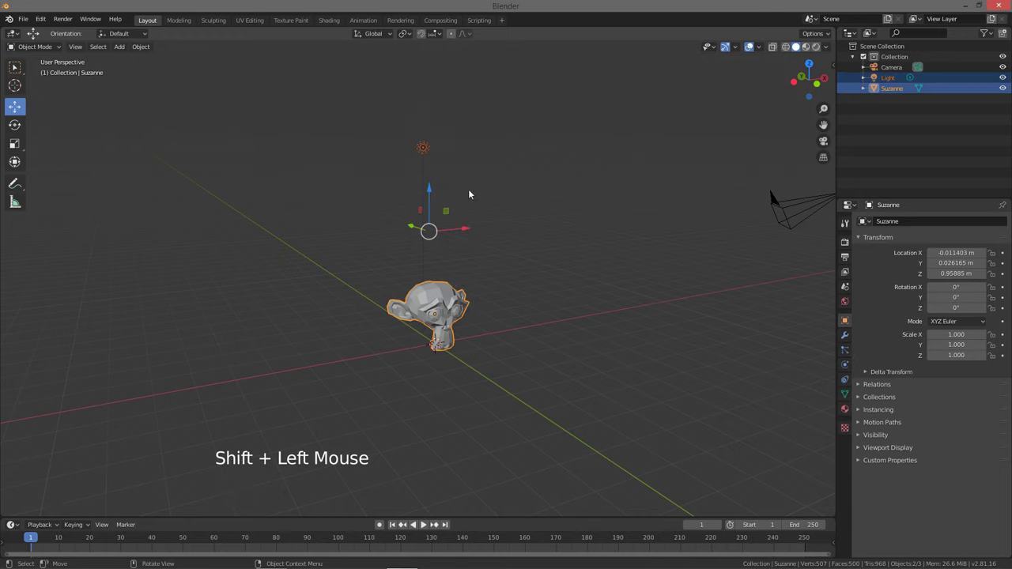
left_click(463, 234)
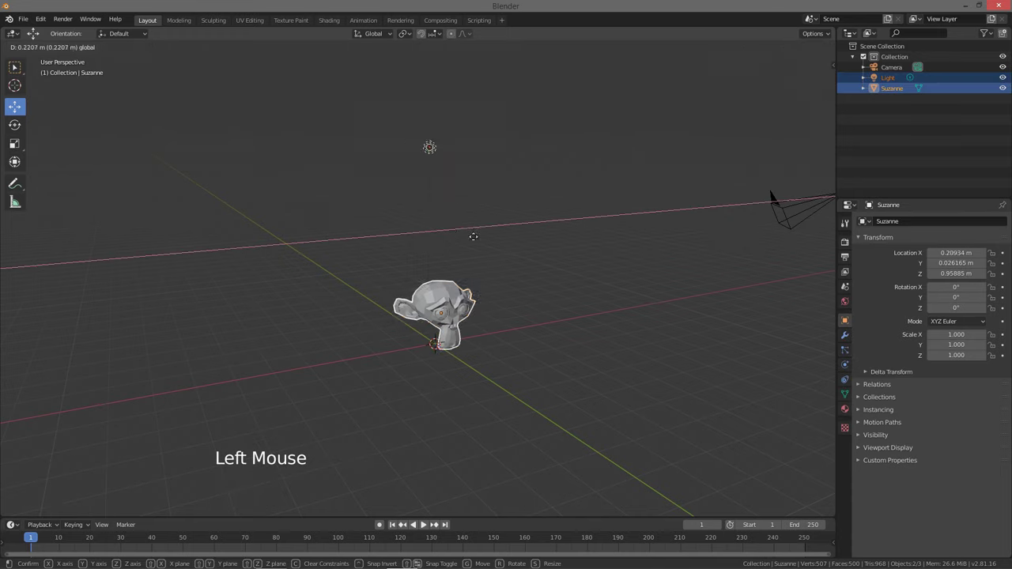
Select every object in the scene and orbit around camera, light and Suzanne
middle_click(473, 239)
middle_click(485, 252)
middle_click(469, 265)
middle_click(478, 256)
middle_click(459, 291)
middle_click(476, 252)
key("a")
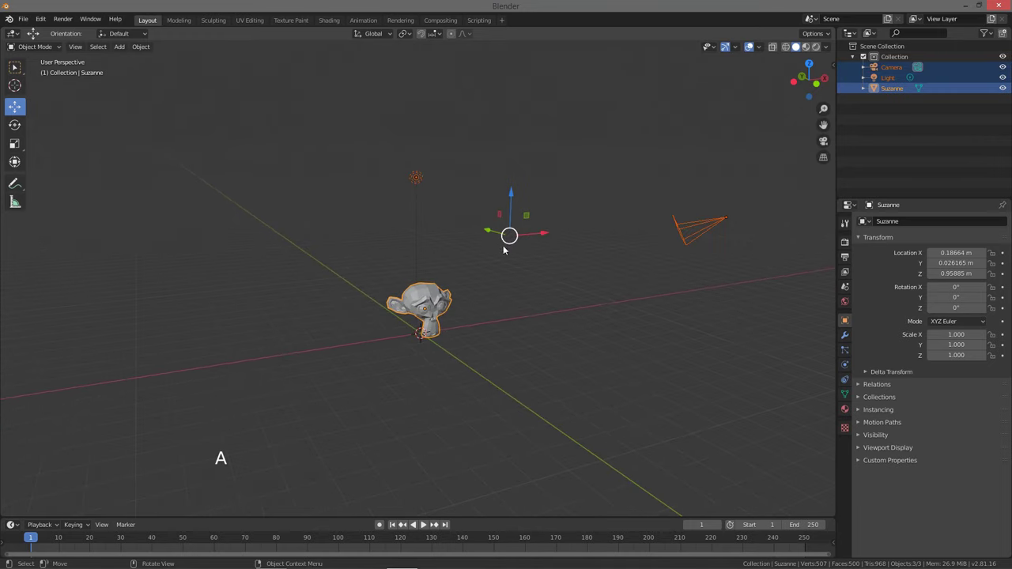
middle_click(538, 272)
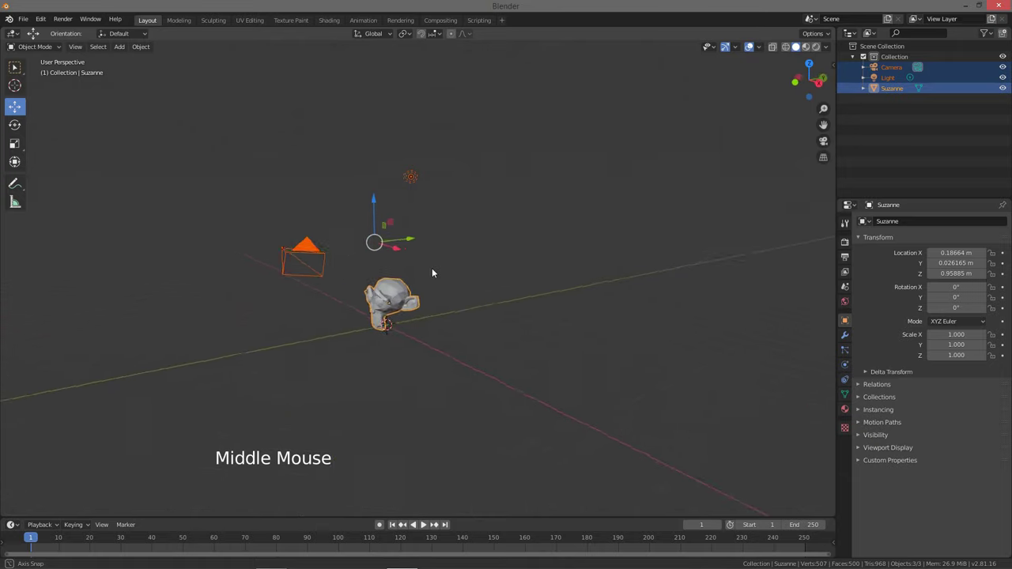
middle_click(505, 261)
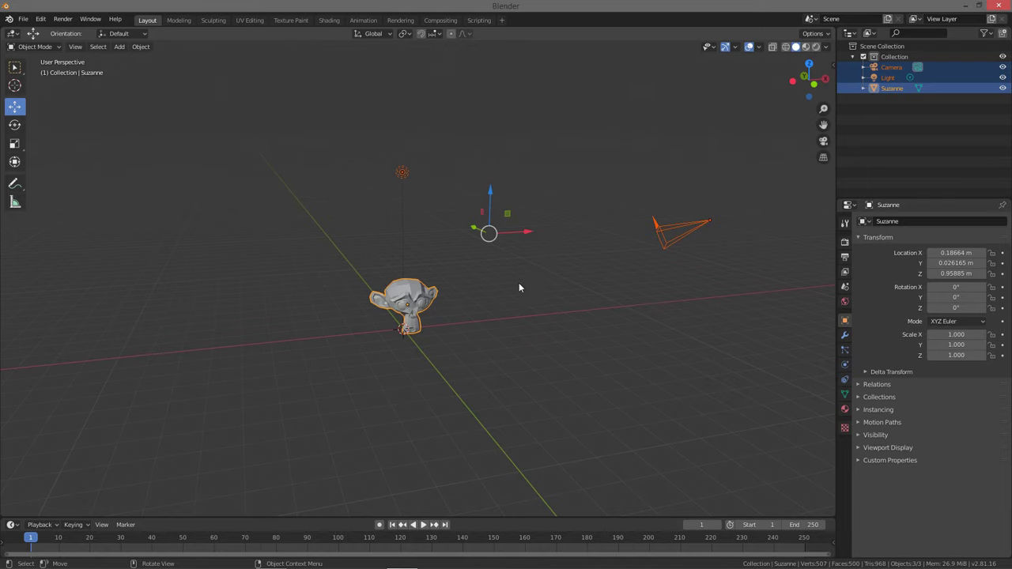
middle_click(500, 305)
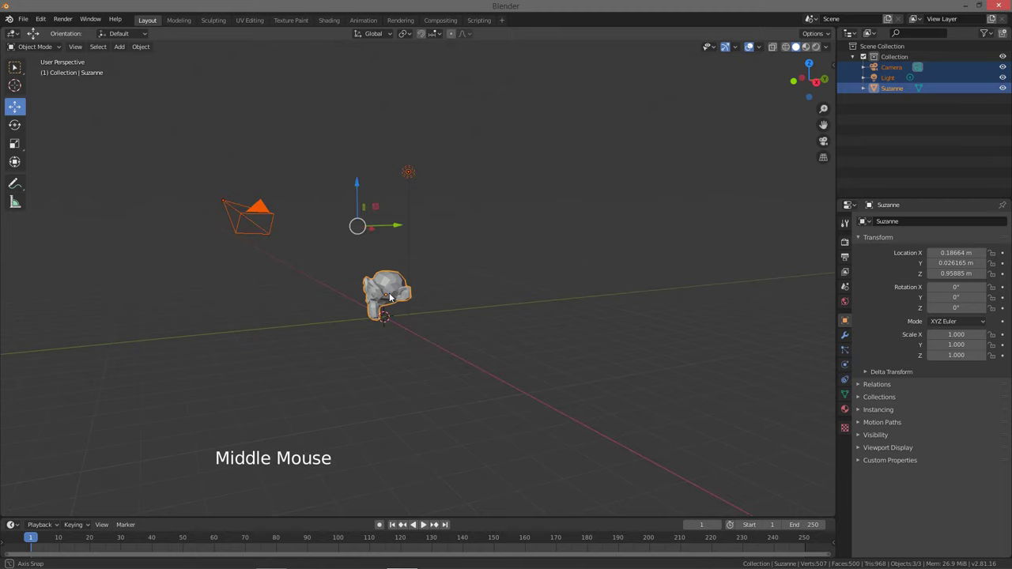
Deselect all, select only Suzanne and lower it along Z to about 0.61 m
key("a")
key("a")
left_click(403, 286)
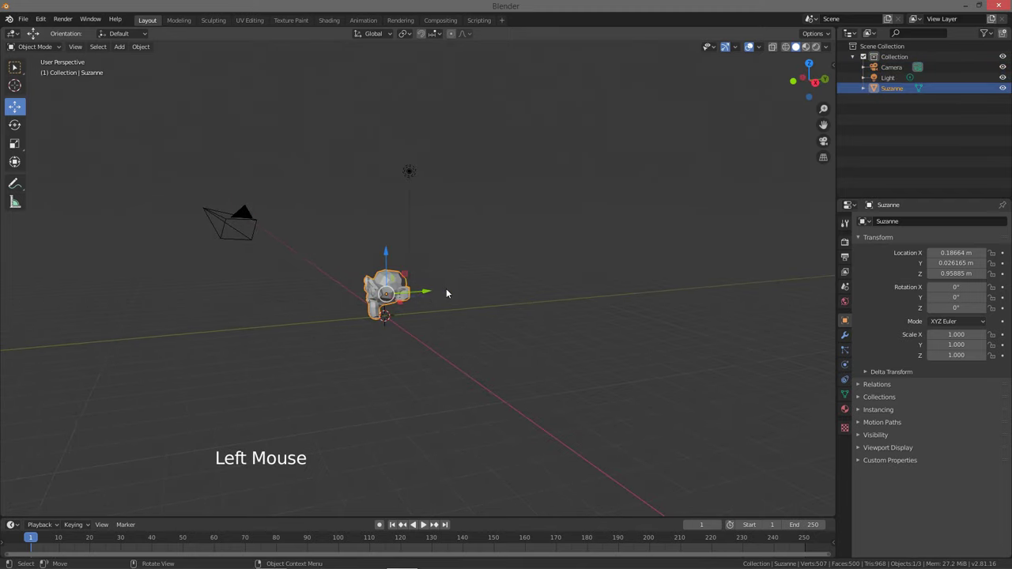
middle_click(449, 274)
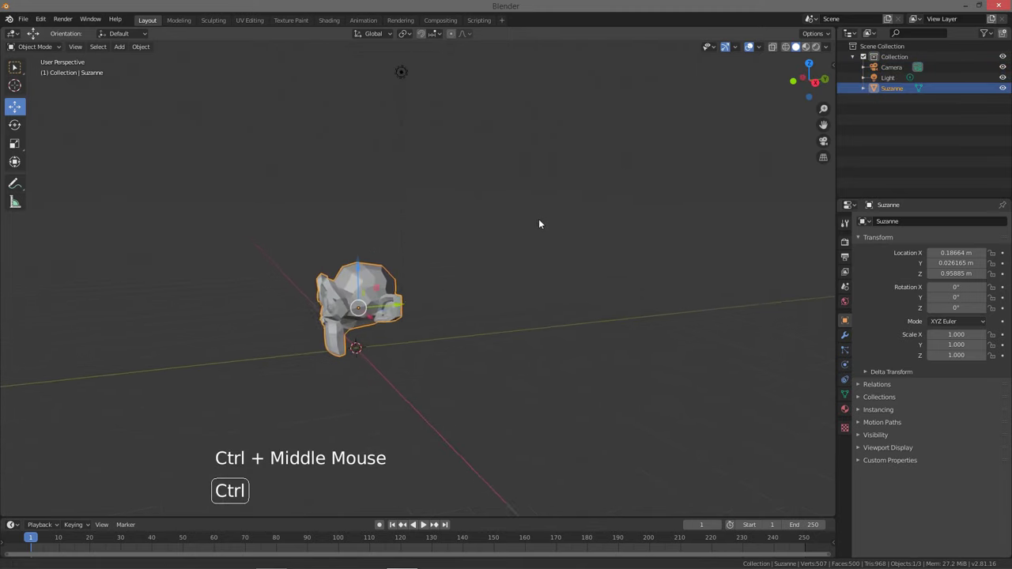
middle_click(449, 287)
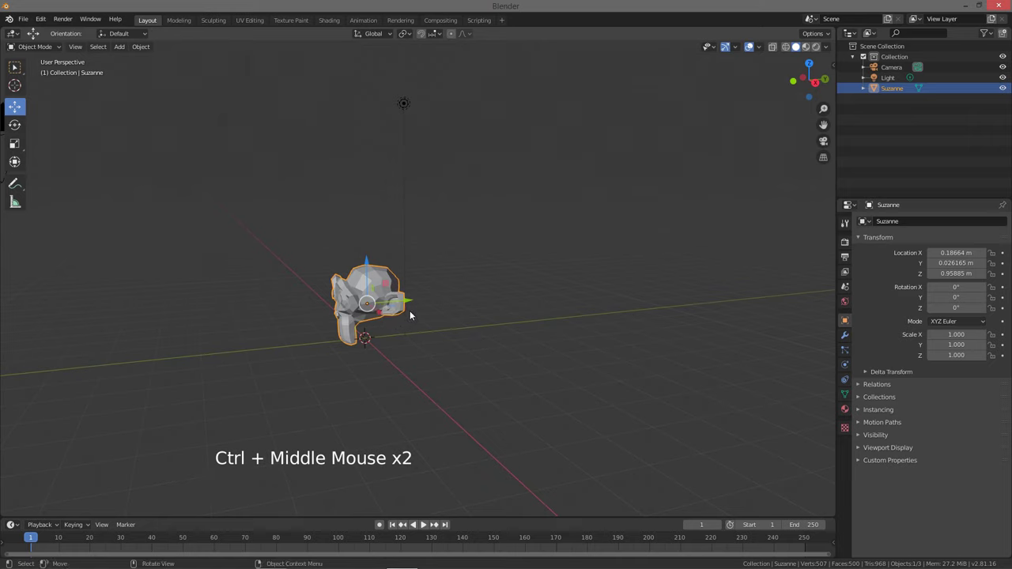
key("g")
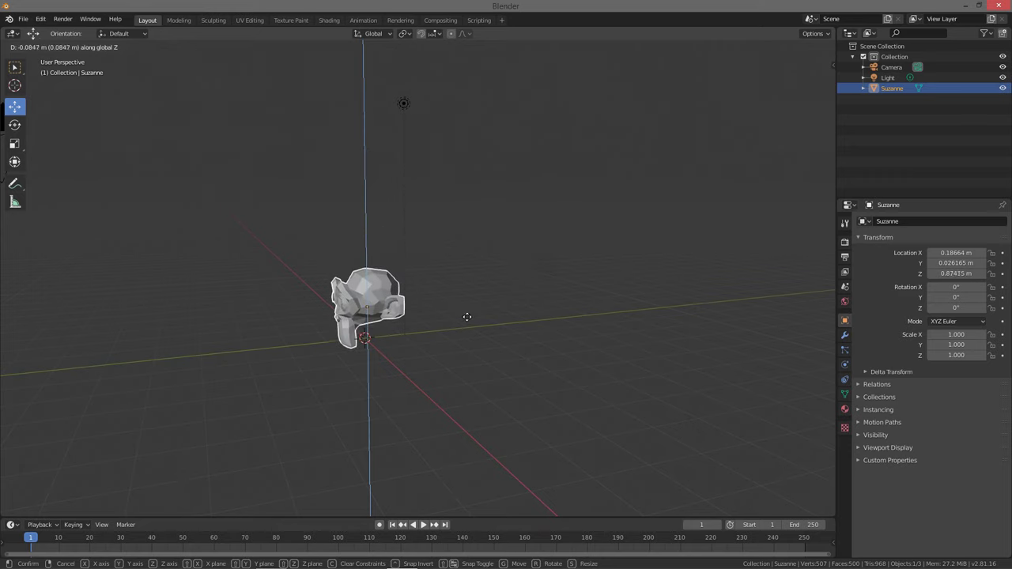
Move Suzanne along X to about 1.28 m and then sideways along Y
middle_click(470, 317)
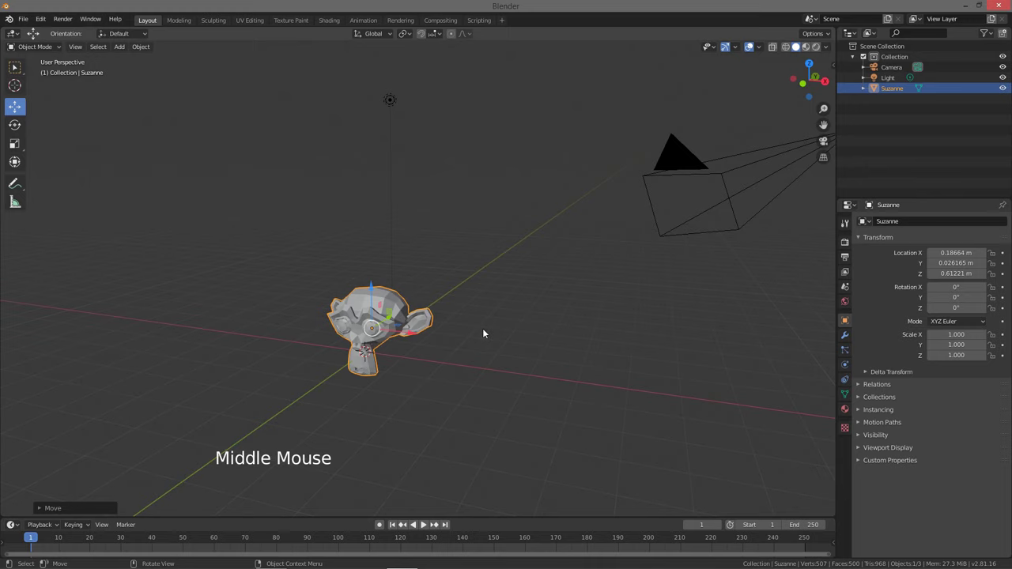
key("g")
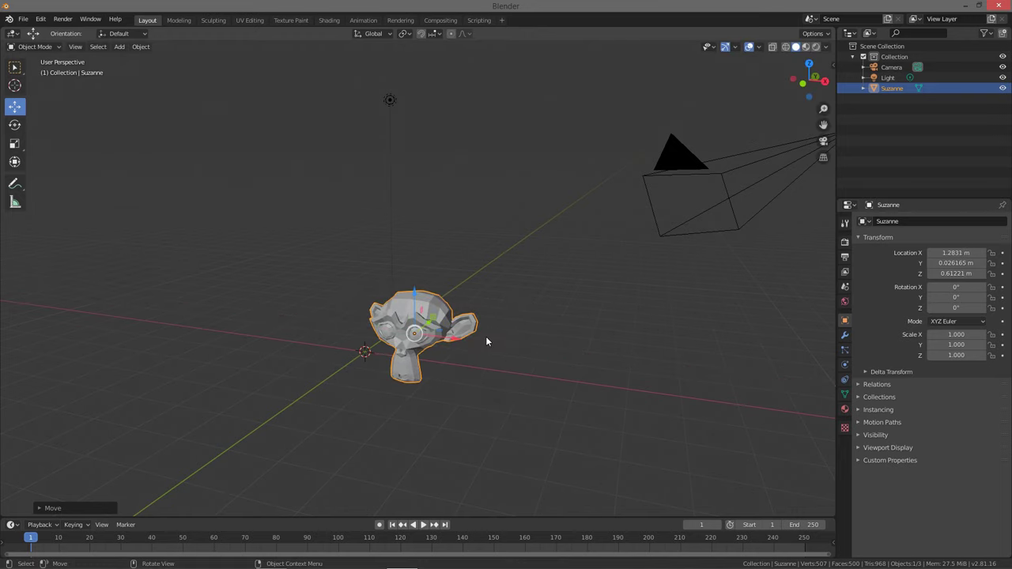
key("g")
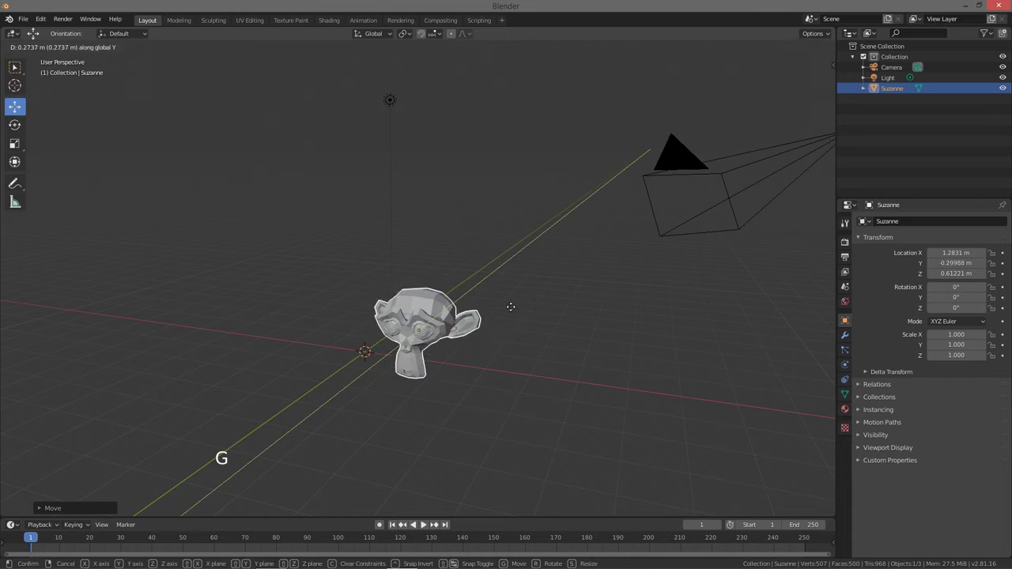